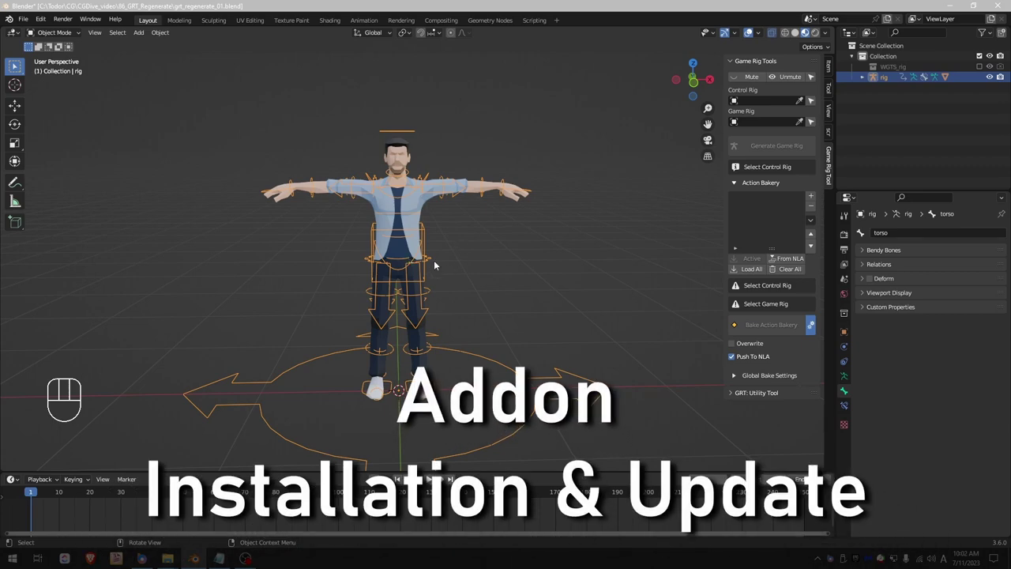
Bring up the Generate Game Rig settings for a new rig named rig_deform.
drag(44, 21, 85, 172)
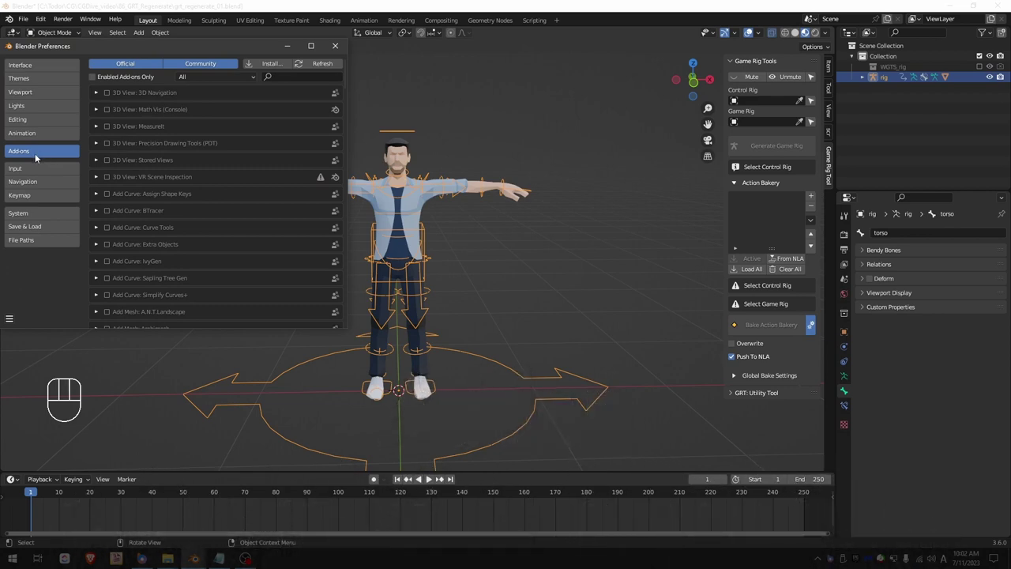
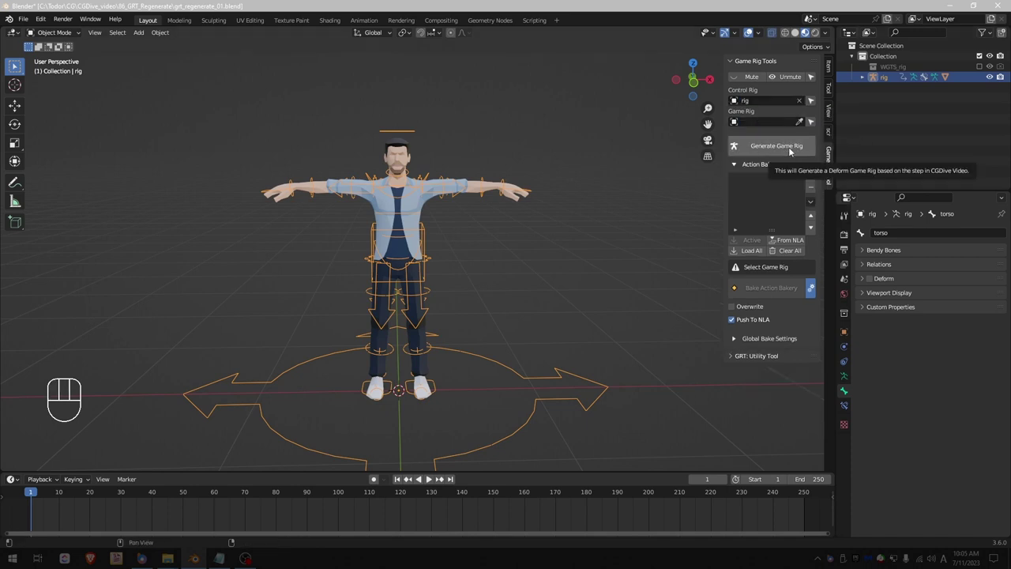
drag(792, 149, 558, 327)
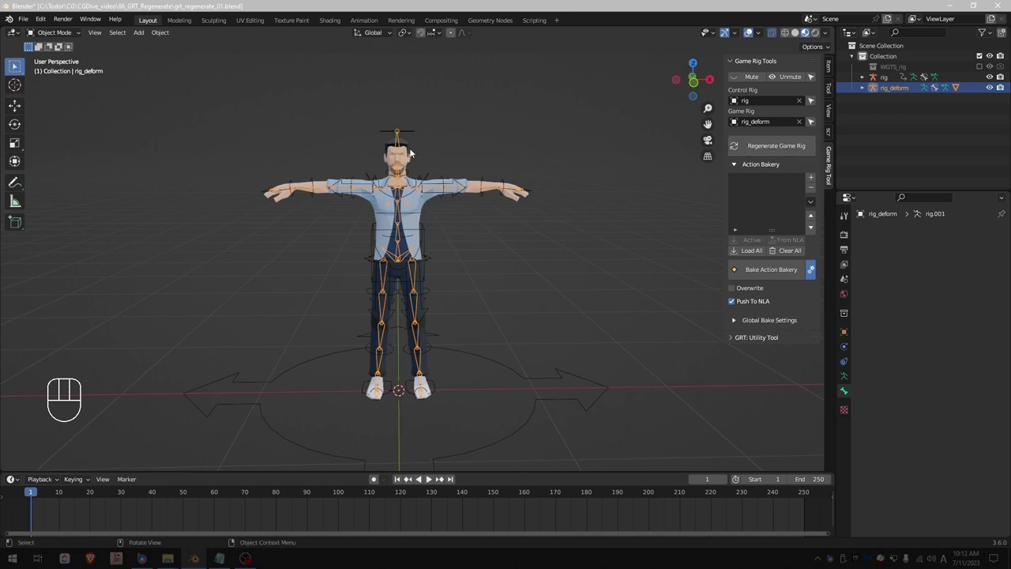
Put rig_deform into pose mode and frame the character's torso.
key(Tab)
key(Tab)
key(Tab)
drag(57, 40, 245, 125)
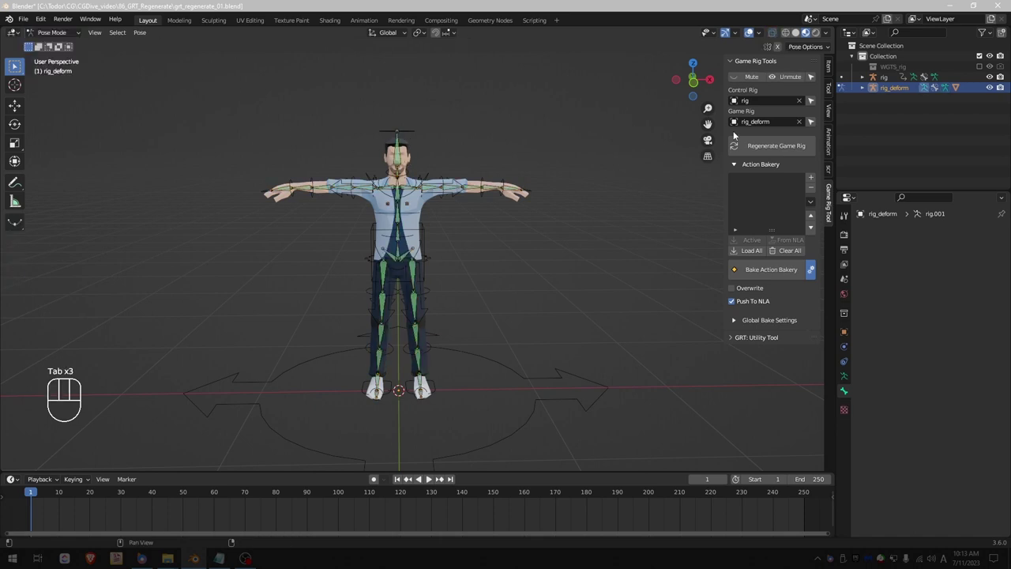
drag(759, 80, 759, 80)
Test-rotate the left upper arm and upper spine deform bones with R.
click(444, 136)
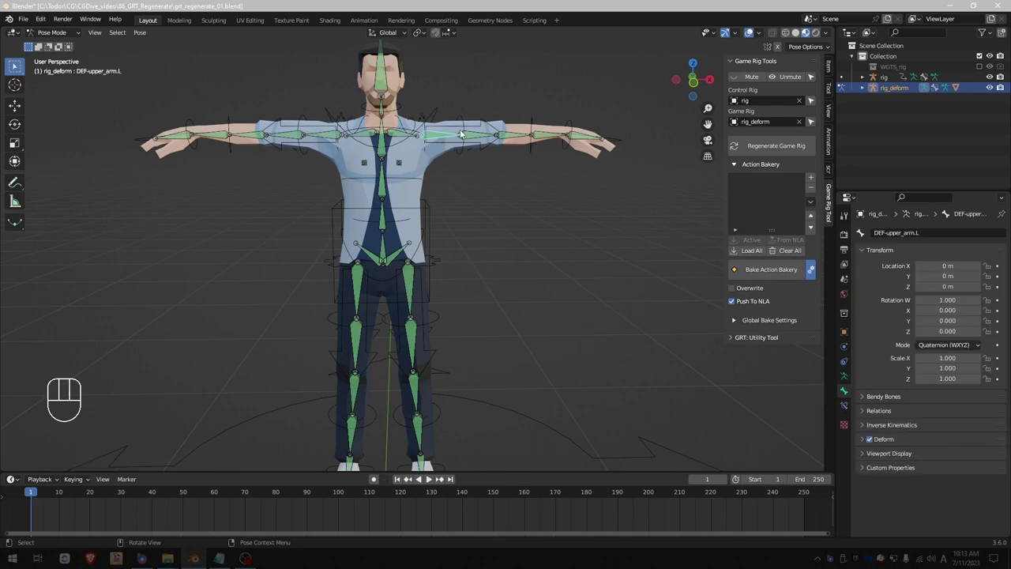
key(r)
key(r)
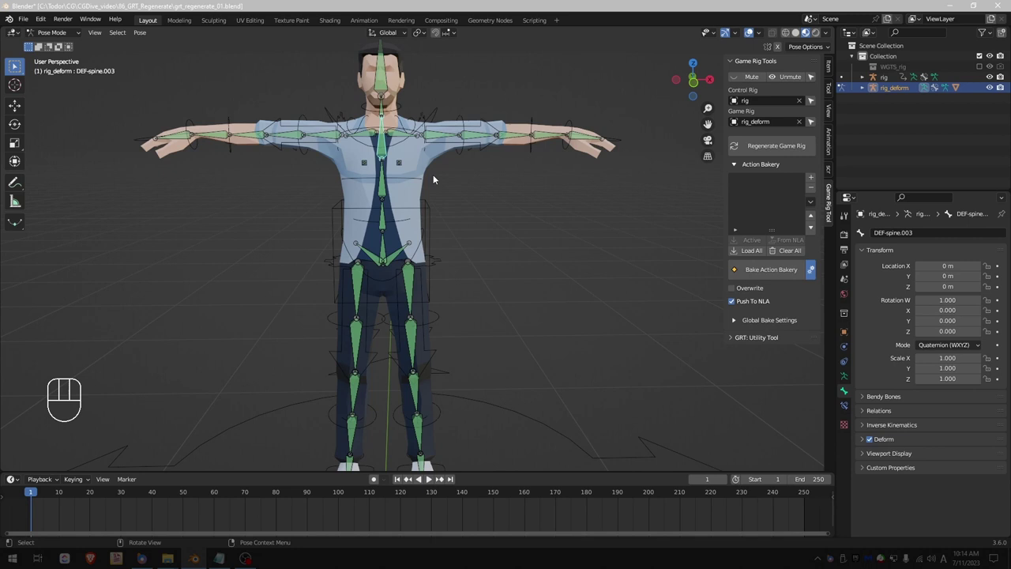
key(r)
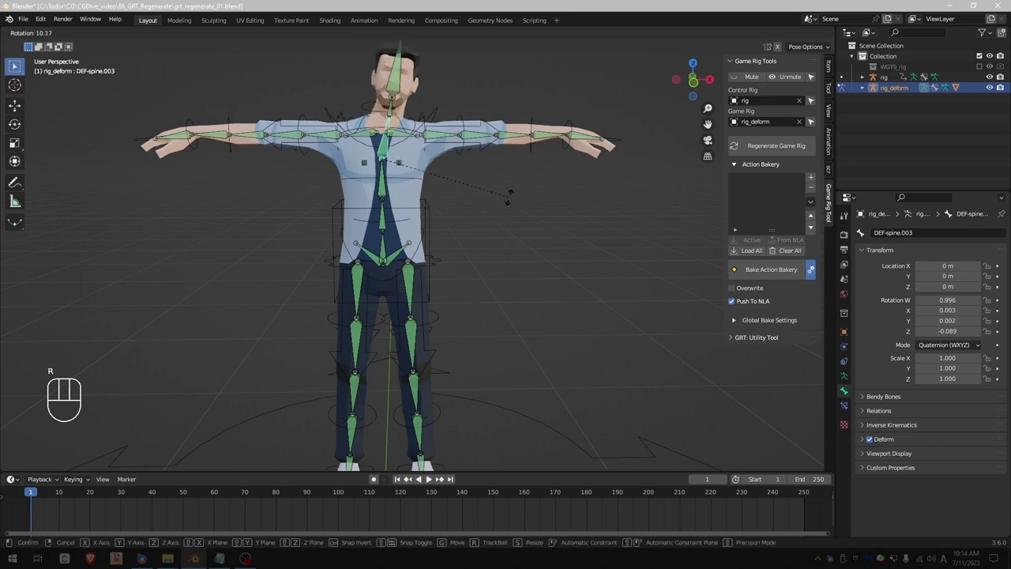
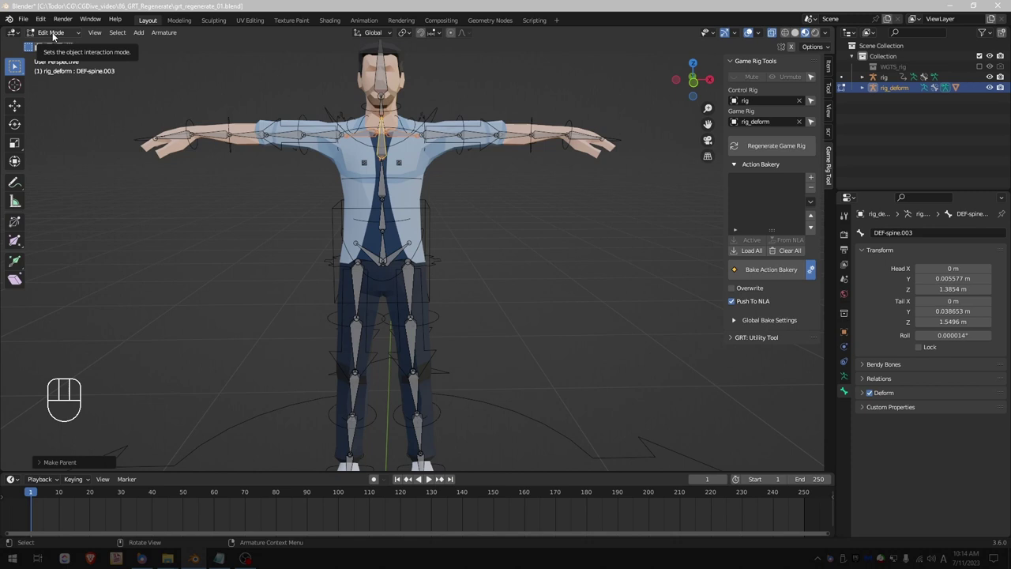
Return to object mode, regenerate rig_deform from the control rig and enter pose mode.
drag(57, 36, 66, 48)
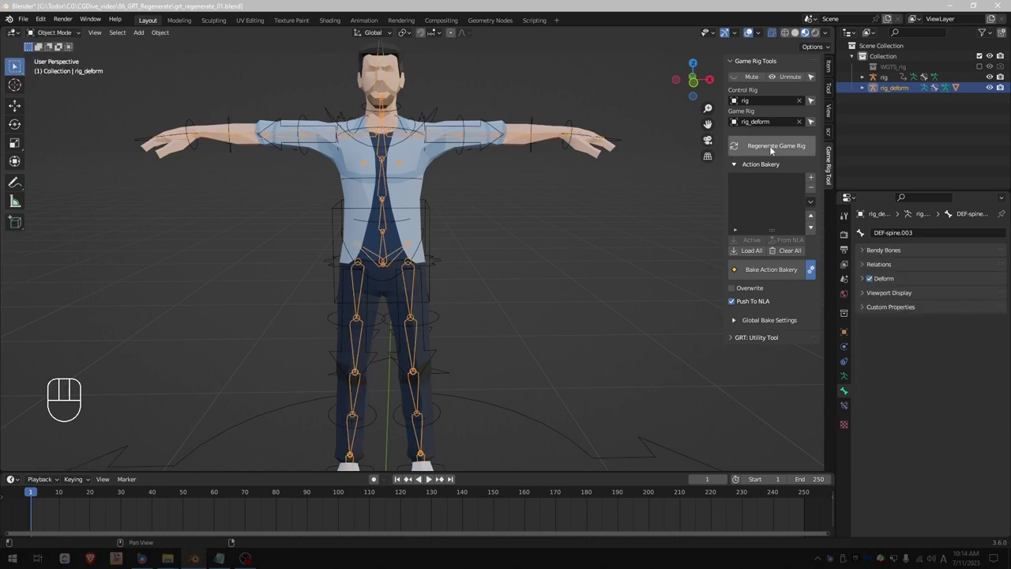
drag(774, 152, 565, 371)
middle_click(413, 114)
drag(68, 36, 75, 71)
click(764, 81)
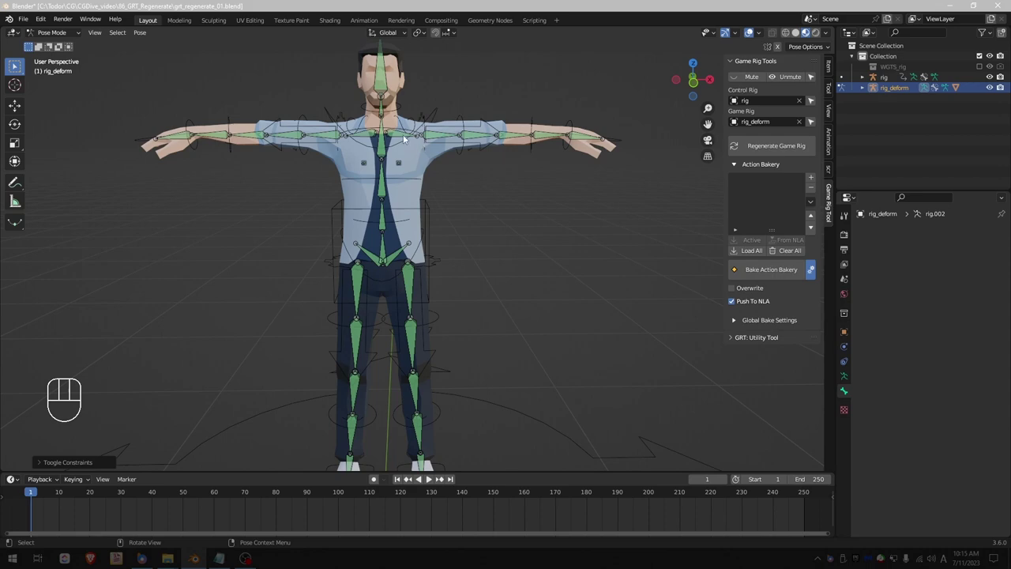
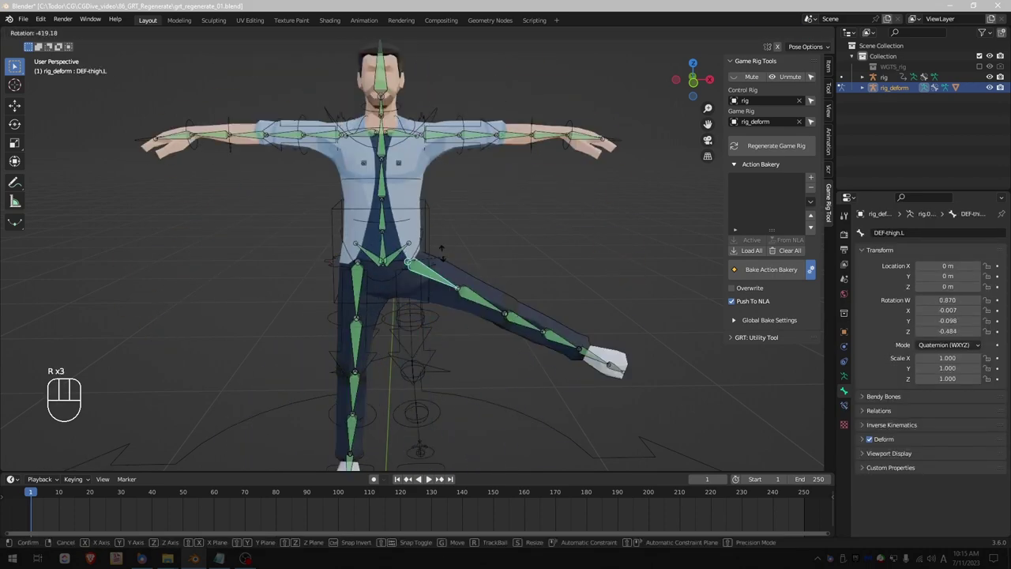
key(r)
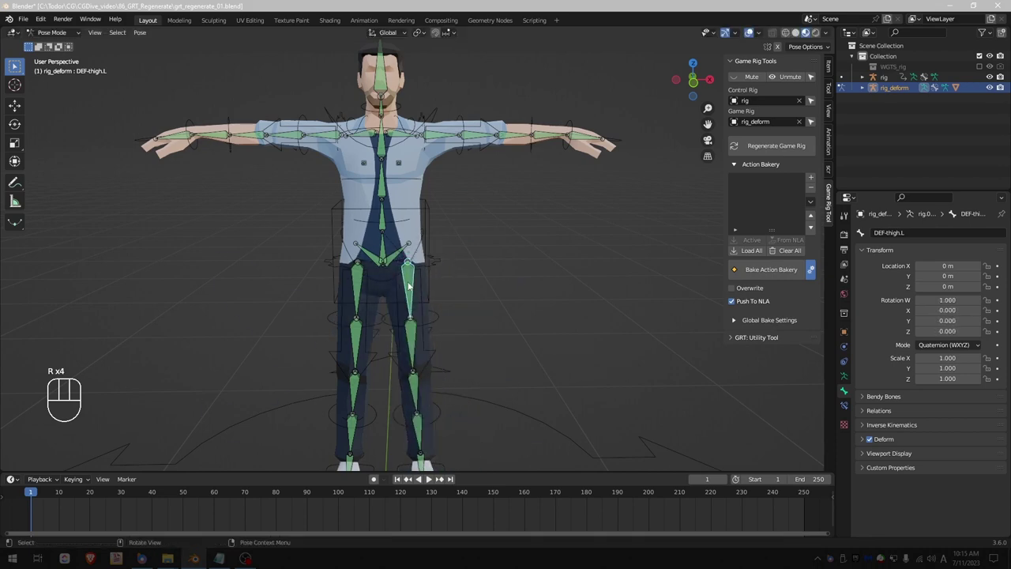
key(r)
key(r)
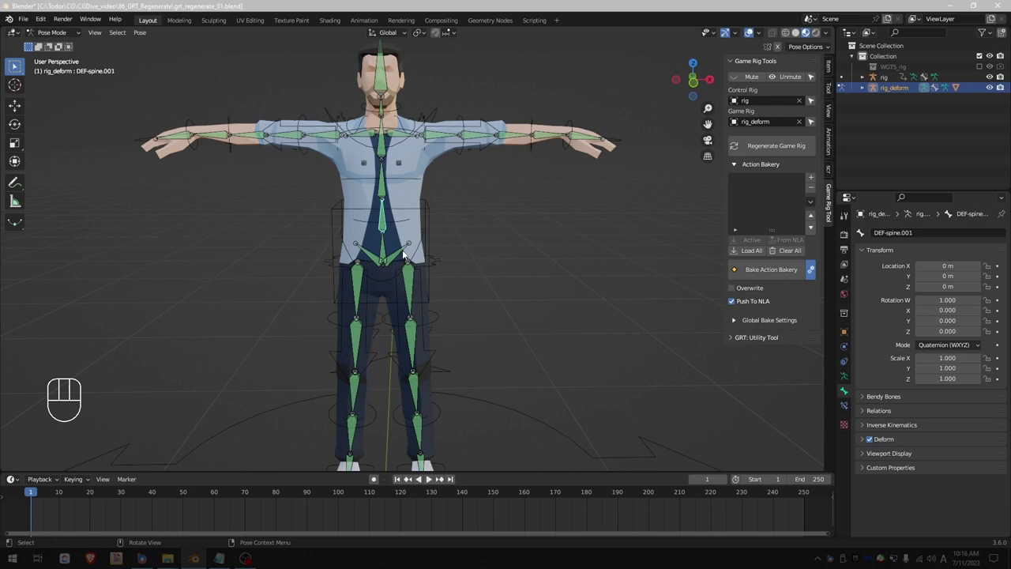
middle_click(591, 181)
middle_click(531, 202)
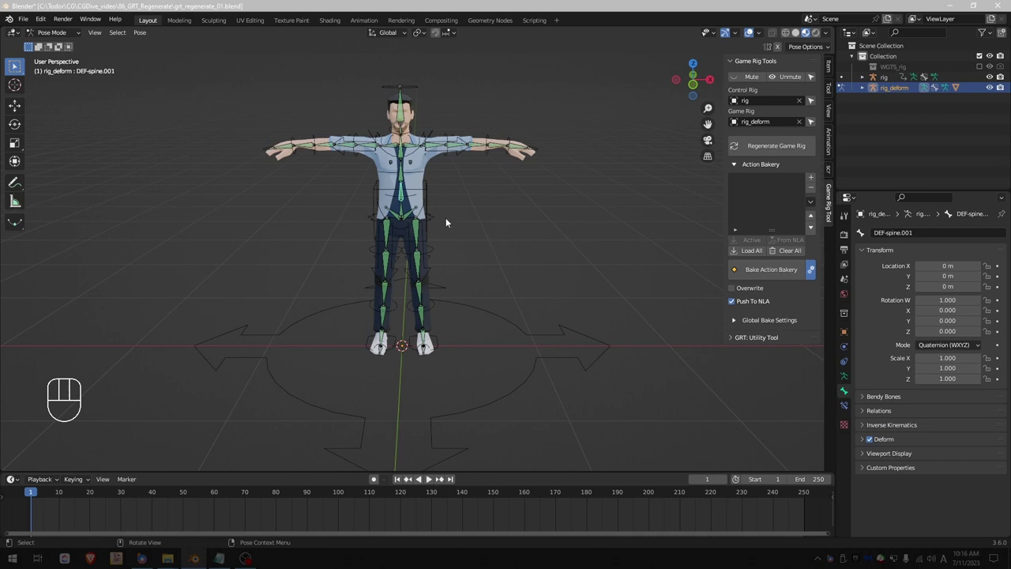
Select the control rig 'rig' in object mode and switch it into pose mode.
drag(68, 35, 68, 50)
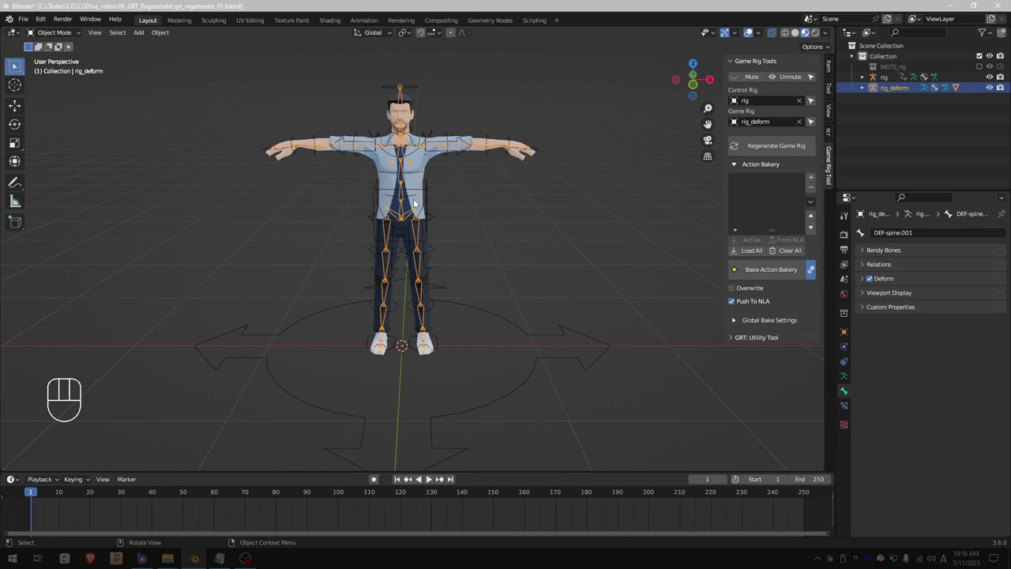
click(791, 78)
click(452, 302)
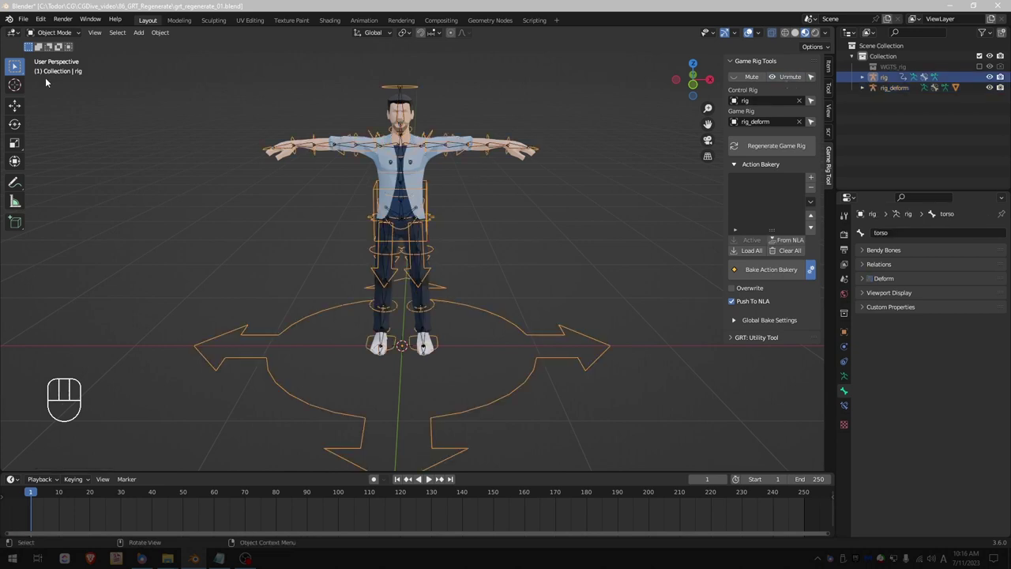
drag(49, 35, 60, 76)
Select the root bone and scale it to about 2.603 on every axis.
drag(471, 233, 475, 270)
key(r)
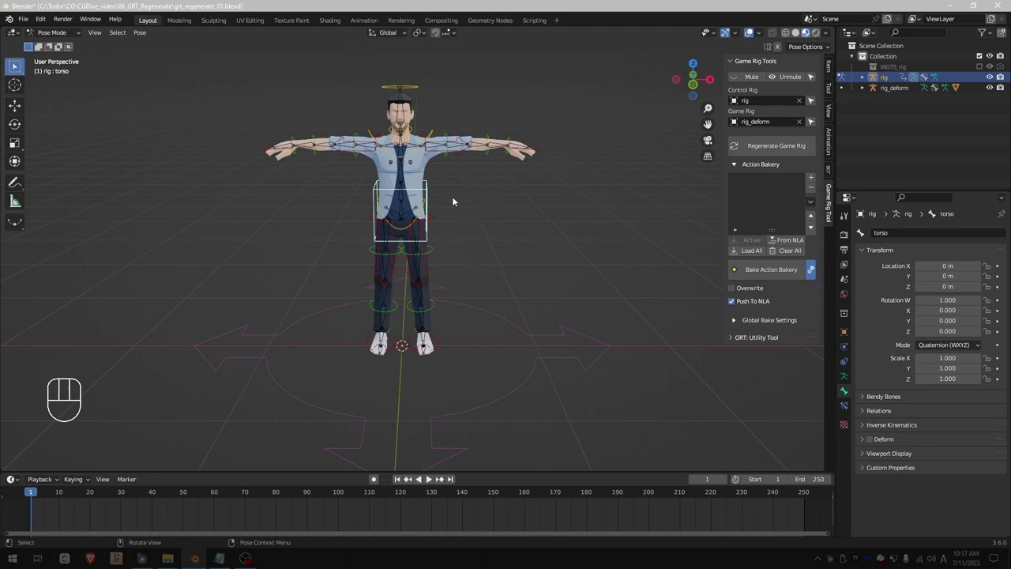
key(r)
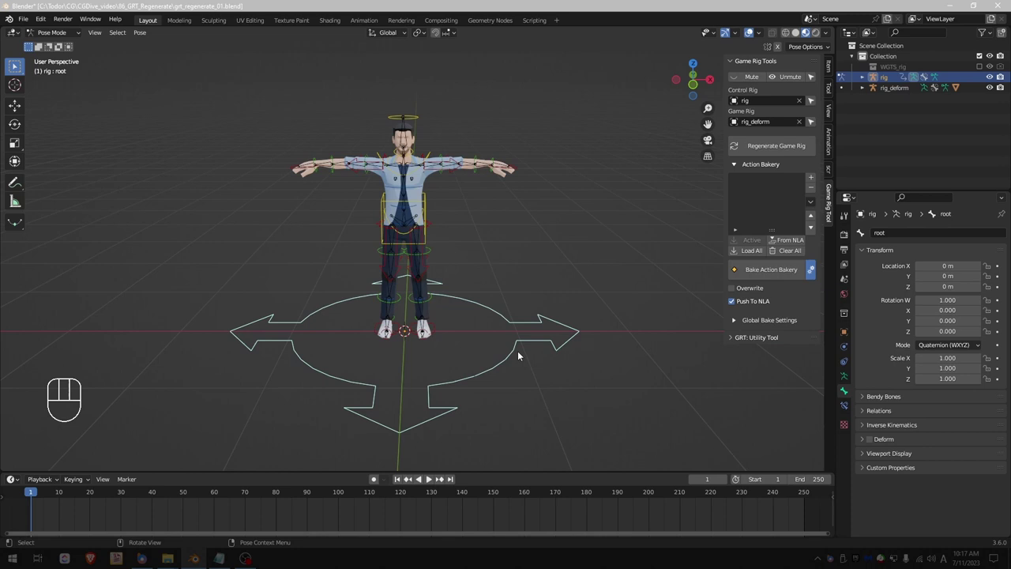
drag(502, 343, 487, 344)
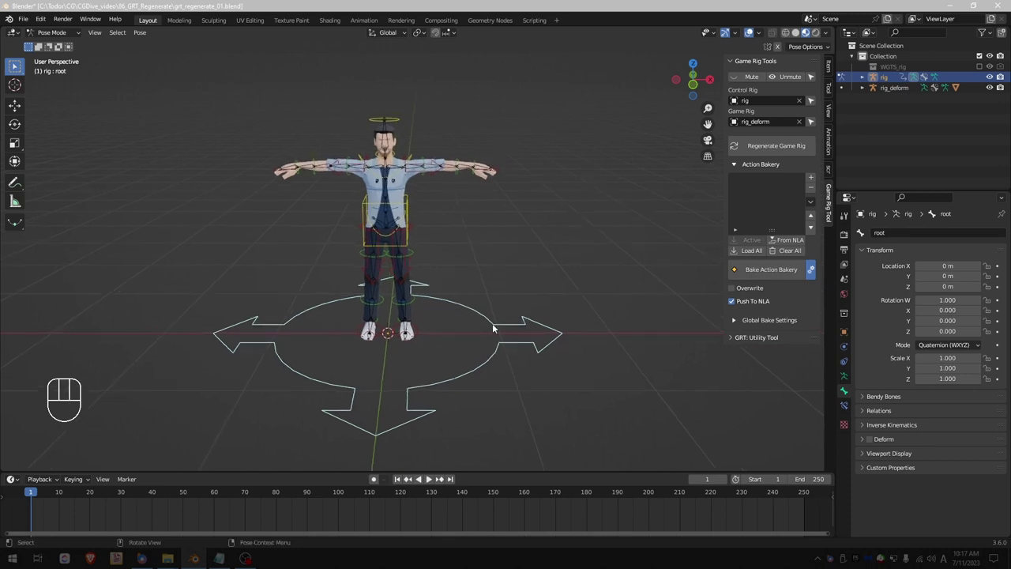
key(s)
middle_click(444, 244)
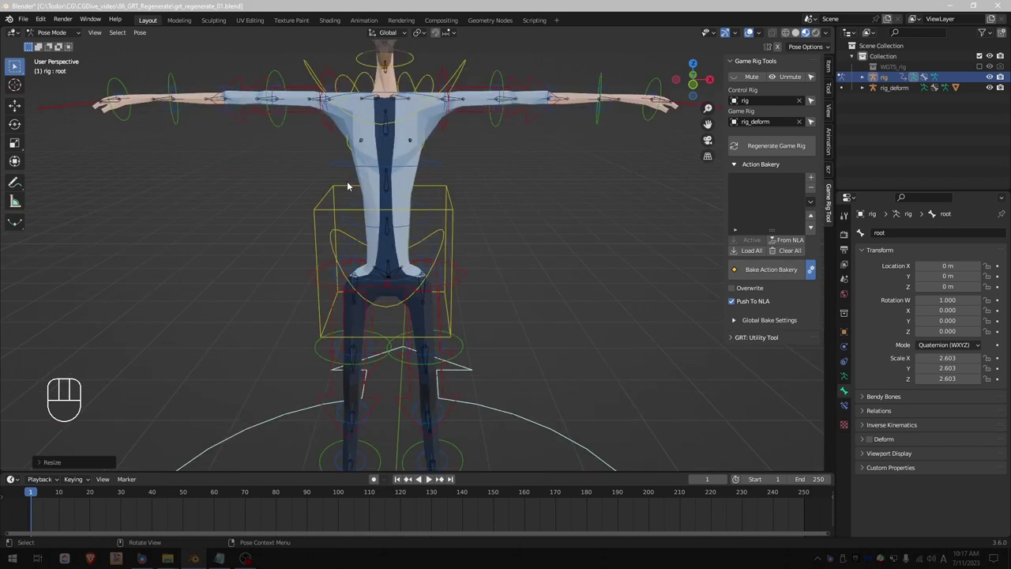
middle_click(302, 161)
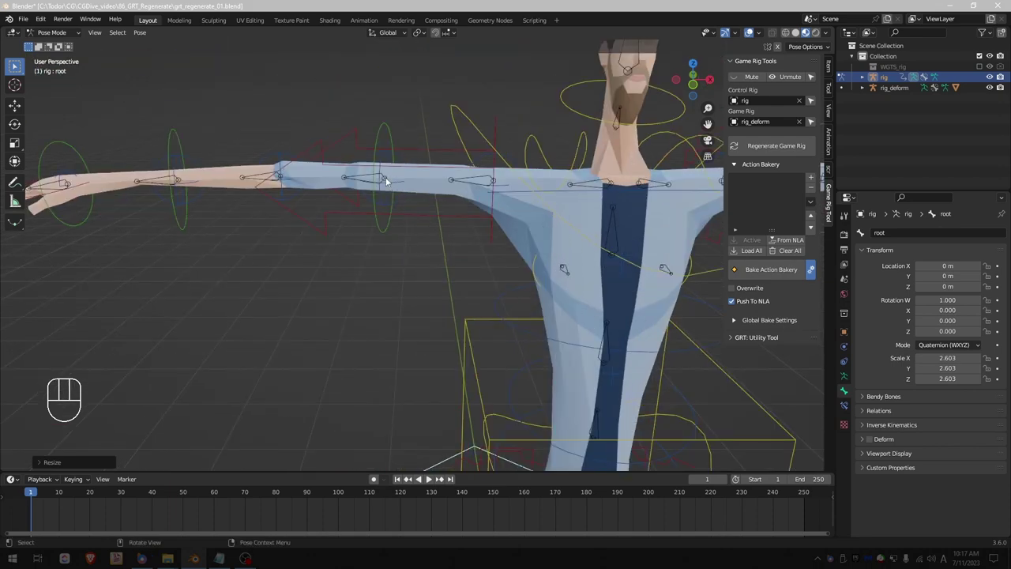
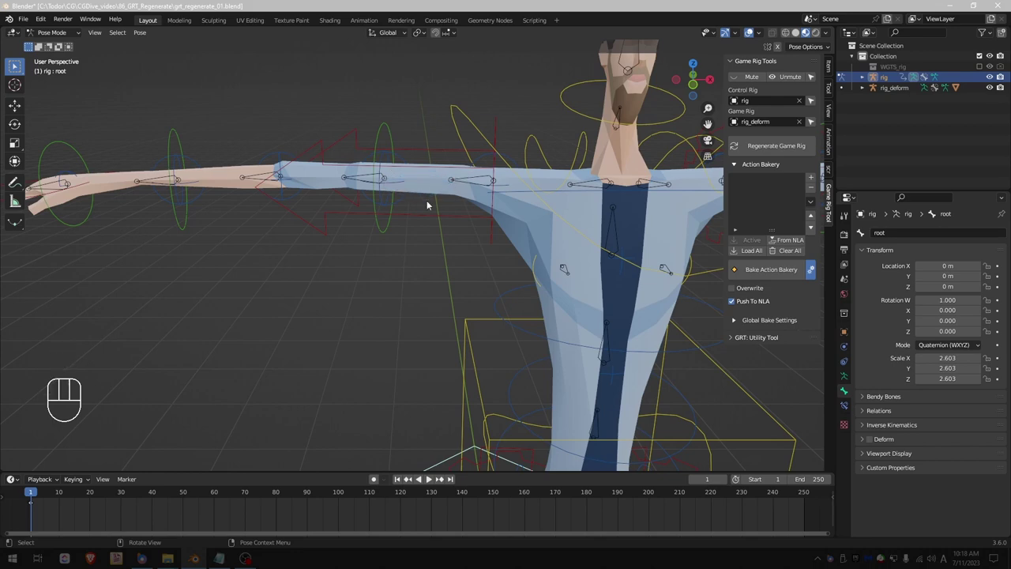
drag(470, 295, 436, 228)
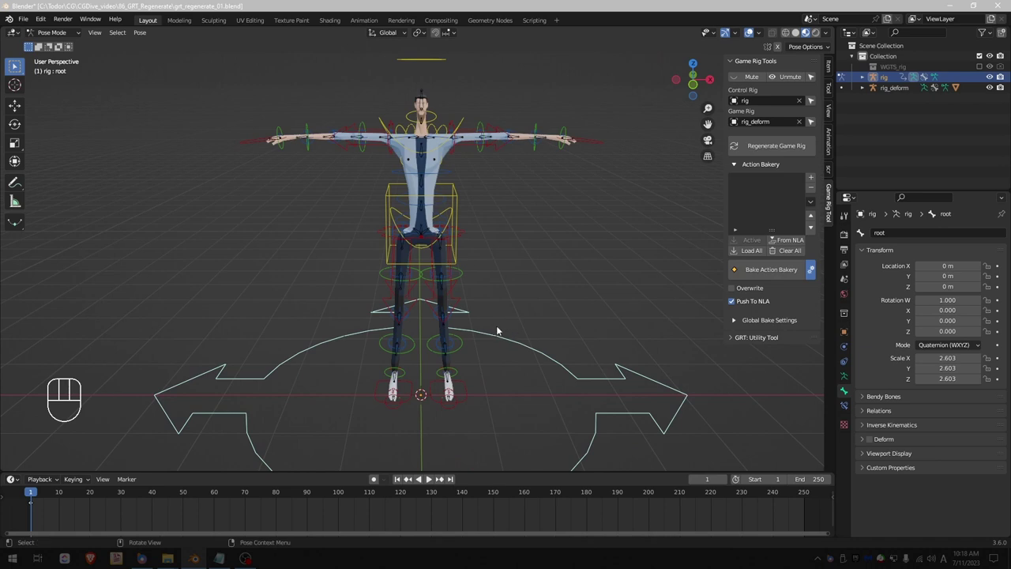
key(alt+s)
drag(477, 343, 465, 285)
key(Tab)
key(Tab)
drag(54, 37, 259, 172)
drag(53, 33, 56, 48)
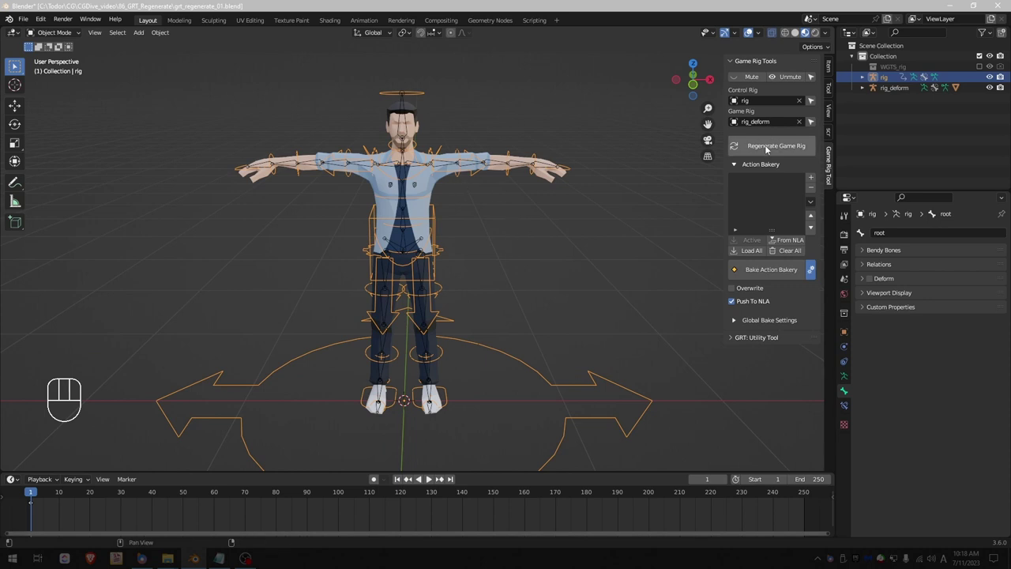
drag(770, 148, 544, 398)
key(o)
click(477, 323)
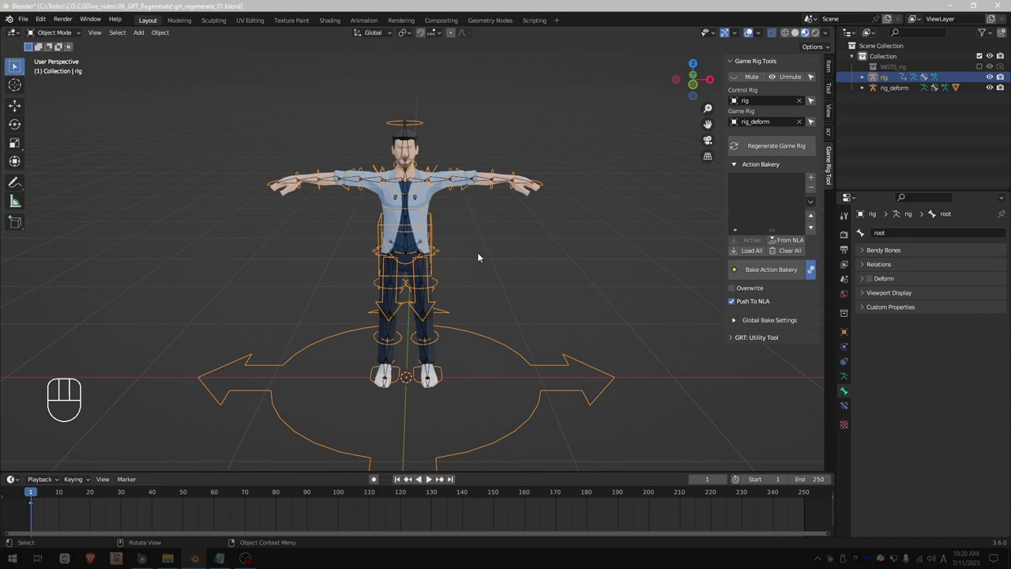
In pose mode, scale the control rig's root bone up to 4.079 on all axes.
key(Tab)
key(Tab)
drag(56, 35, 156, 115)
key(g)
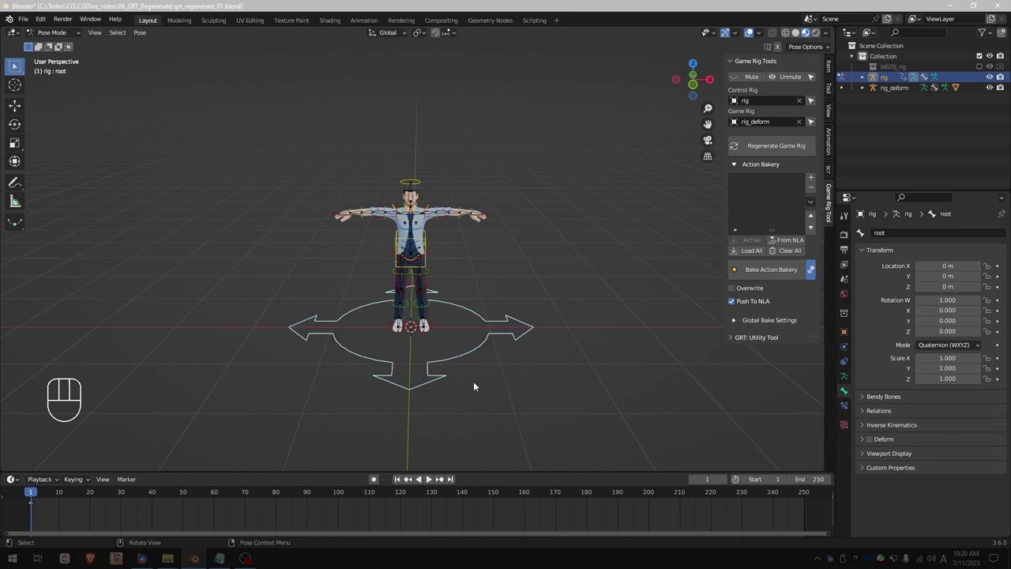
key(s)
drag(458, 190, 456, 255)
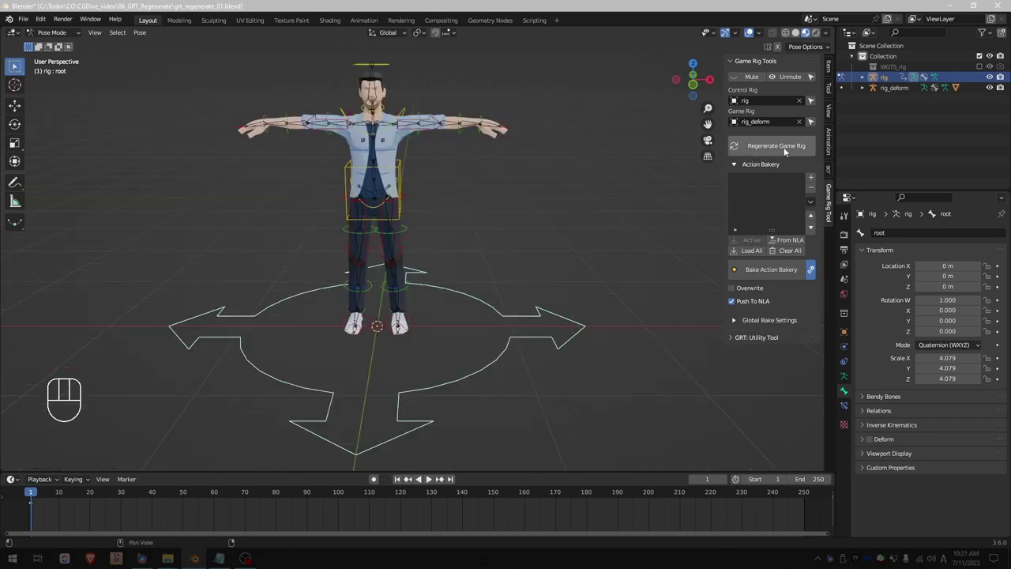
Regenerate the game rig with Copy Root Scale on, return to object mode and re-pair rig with rig_deform.
drag(780, 149, 570, 66)
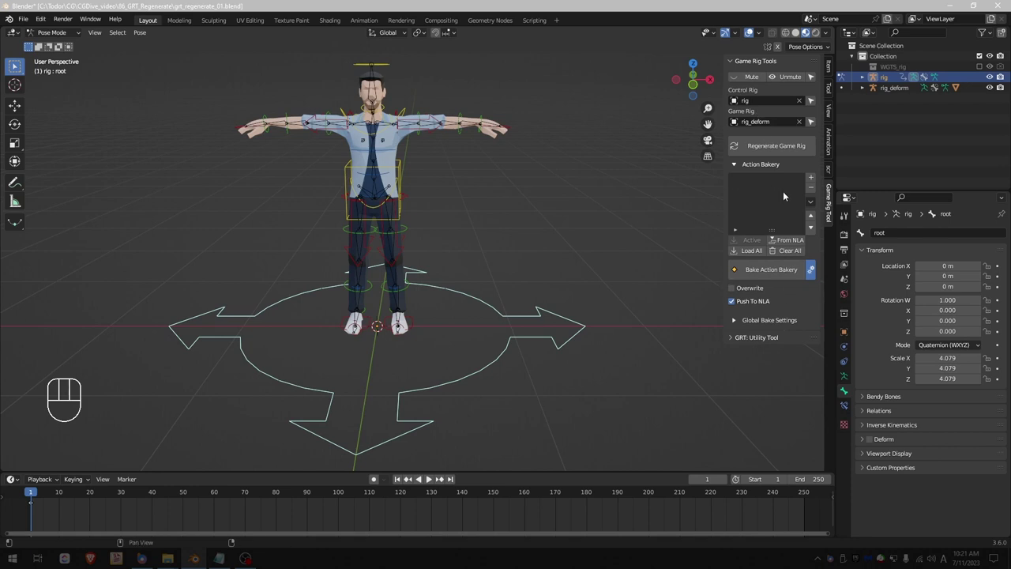
key(Tab)
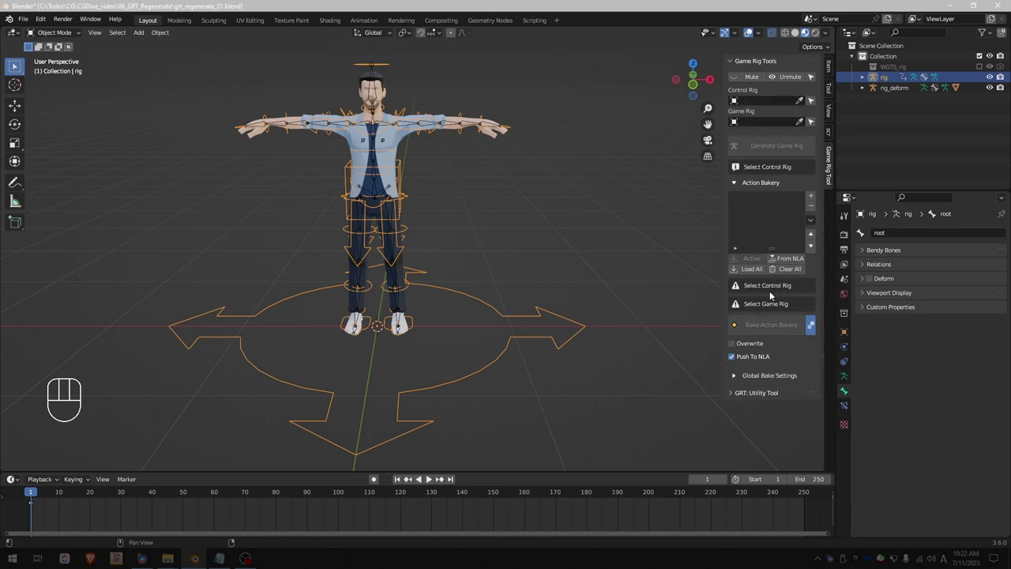
drag(770, 98, 775, 123)
click(768, 125)
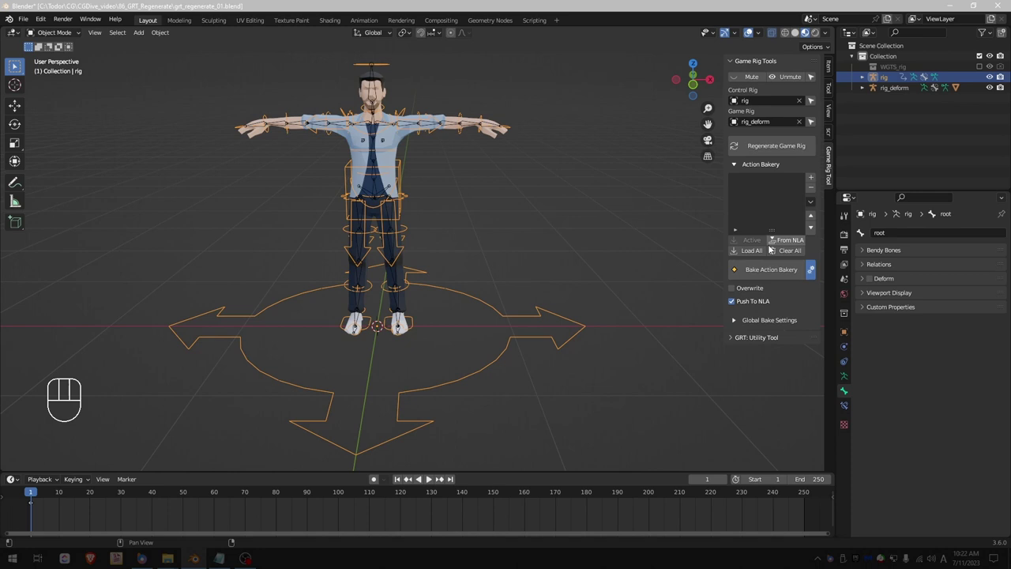
Review the Action Bakery bake options, then collapse the Action Bakery panel.
drag(817, 178, 765, 232)
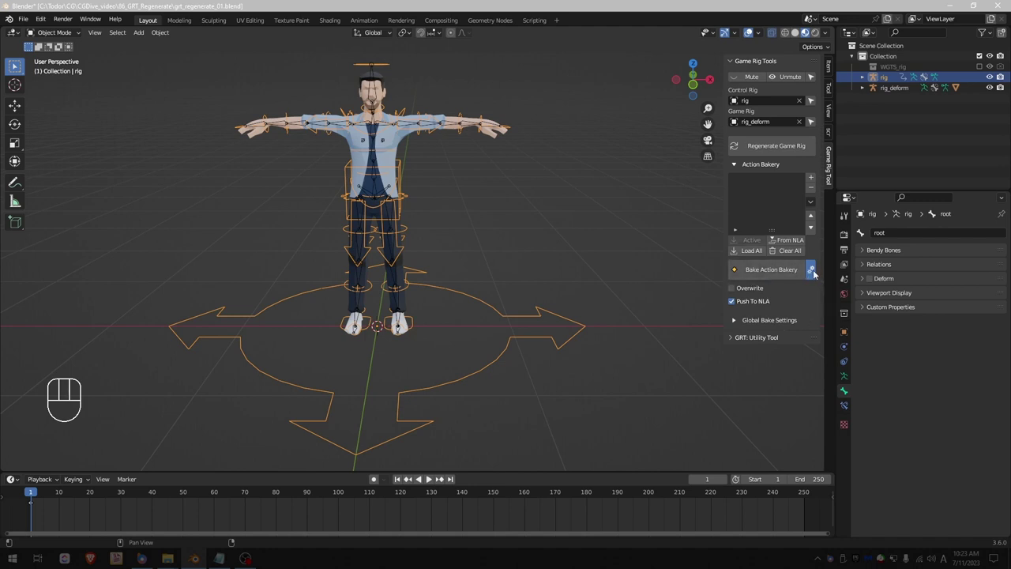
double_click(817, 270)
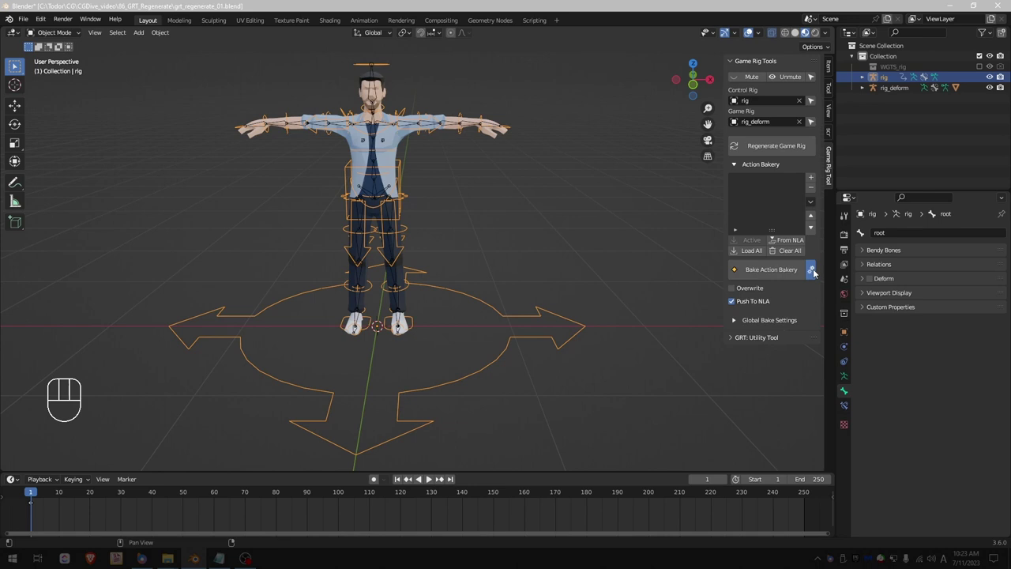
drag(776, 275, 769, 253)
click(816, 277)
click(765, 320)
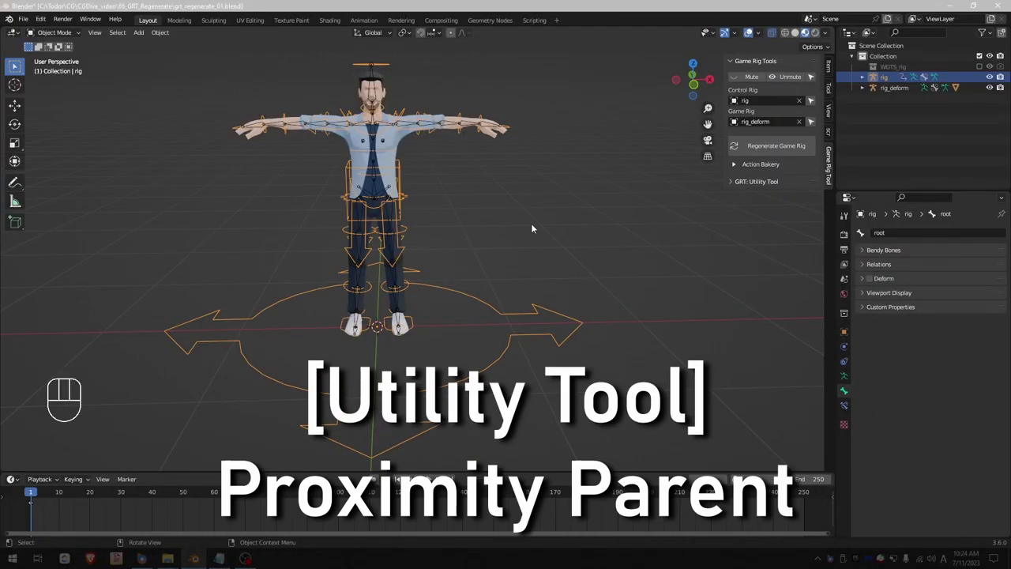
Expand the GRT Utility Tool panel and put rig_deform into edit mode.
click(753, 182)
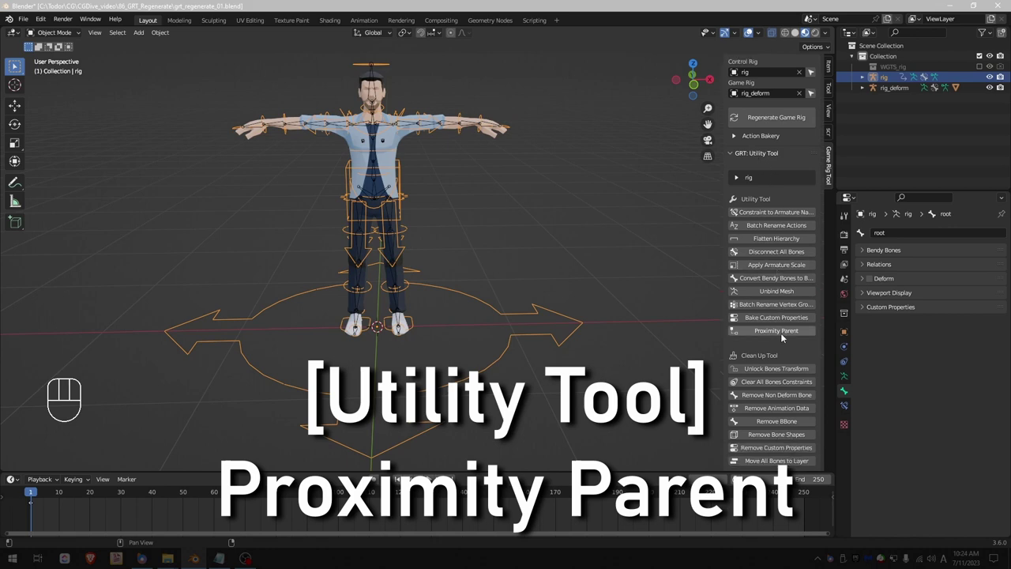
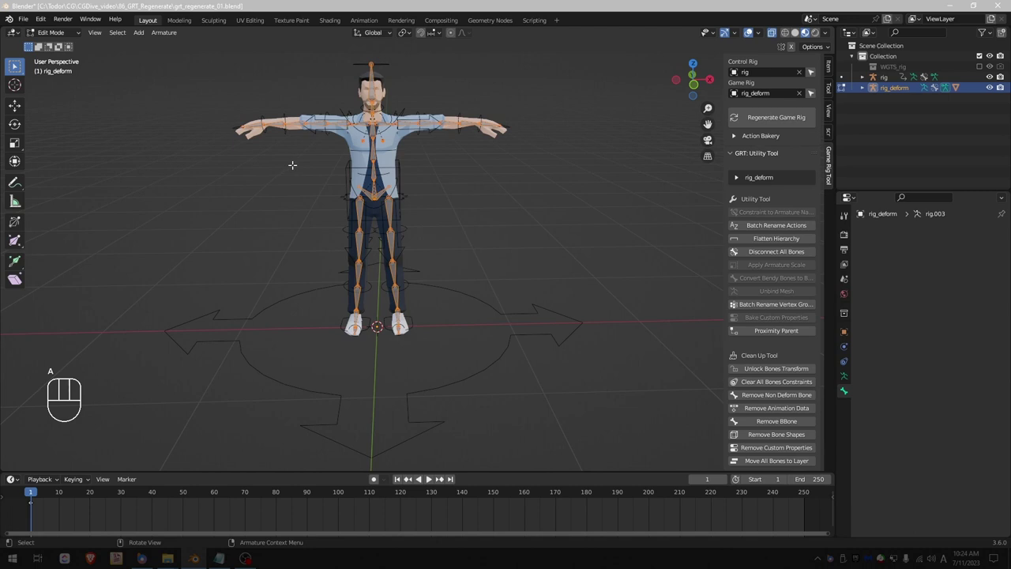
key(alt+p)
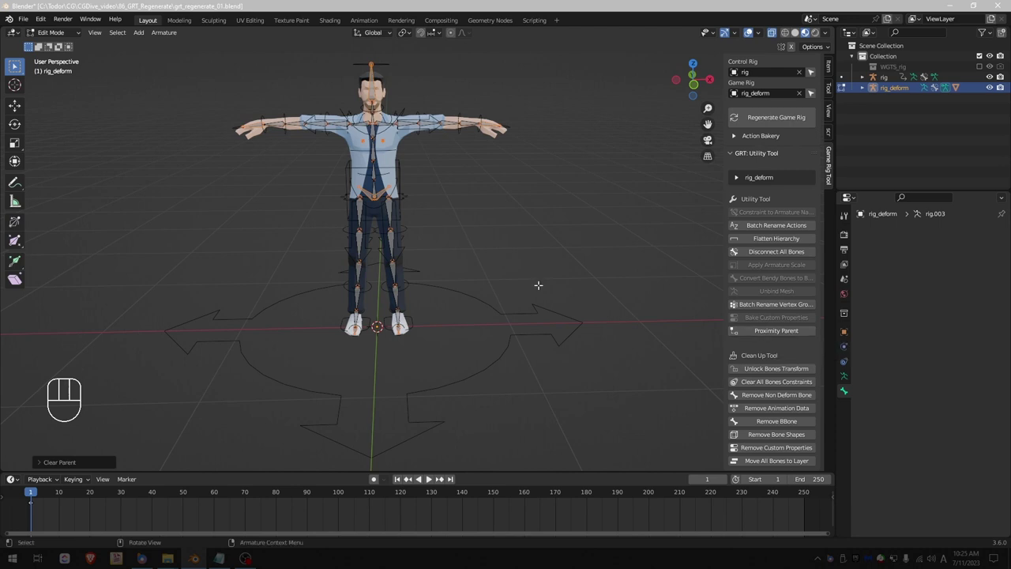
Proximity-parent all rig_deform bones at 1.29 max distance and switch to pose mode.
key(a)
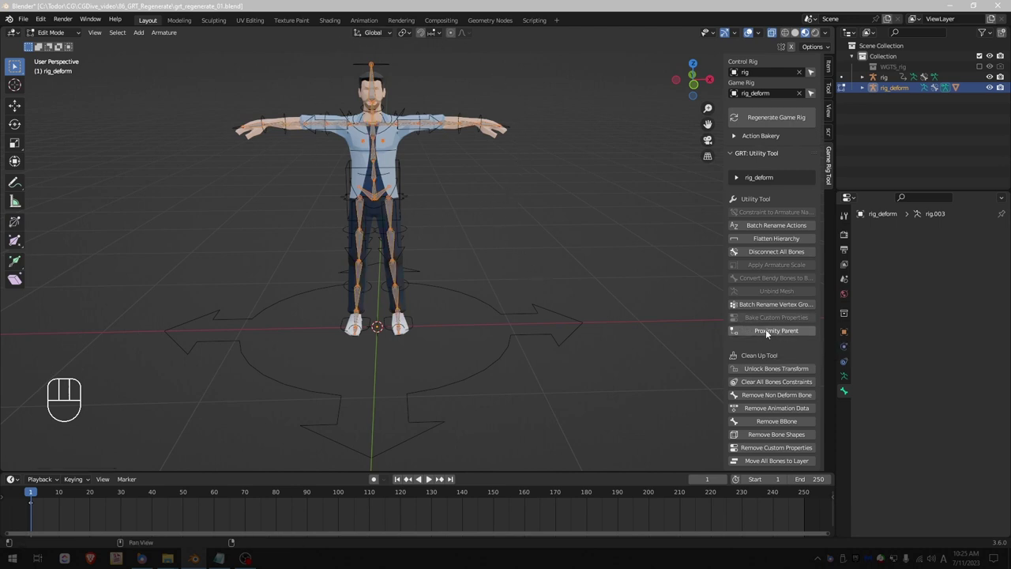
drag(774, 334, 589, 290)
drag(69, 37, 96, 90)
key(r)
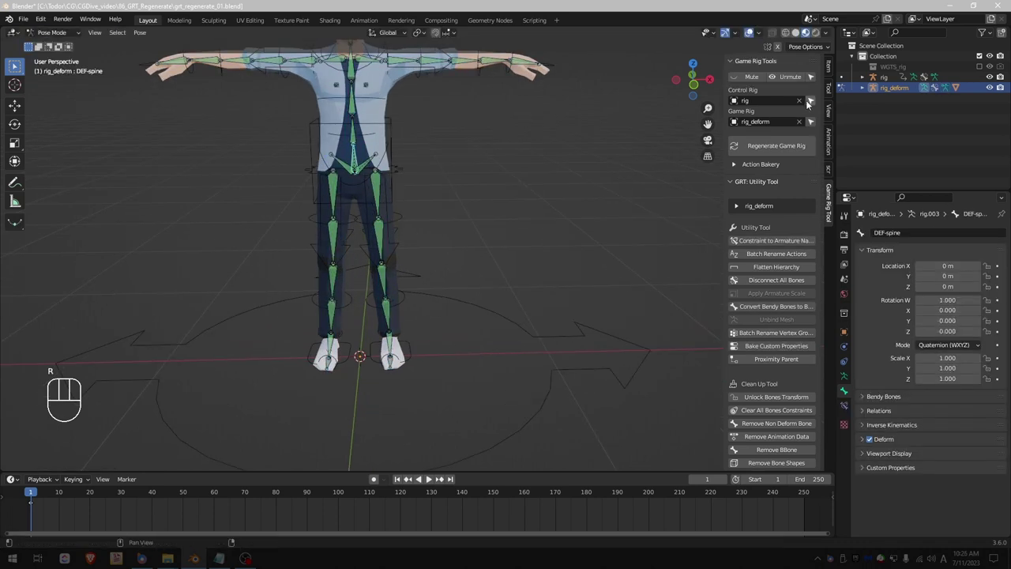
Rotate the upper and second DEF-spine bones to check the bones above follow.
click(755, 80)
key(r)
drag(407, 168, 428, 213)
middle_click(378, 186)
click(375, 173)
key(r)
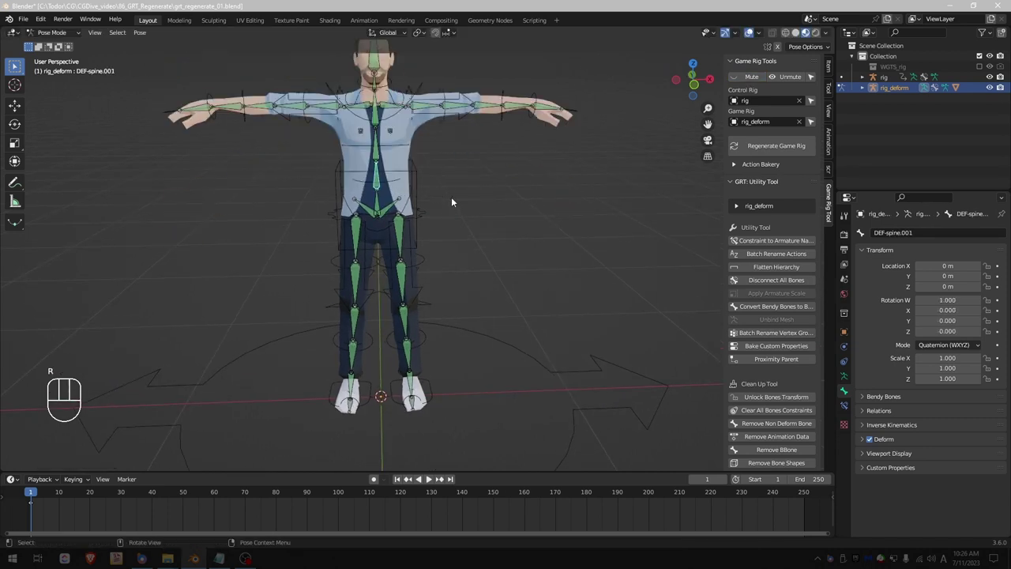
key(r)
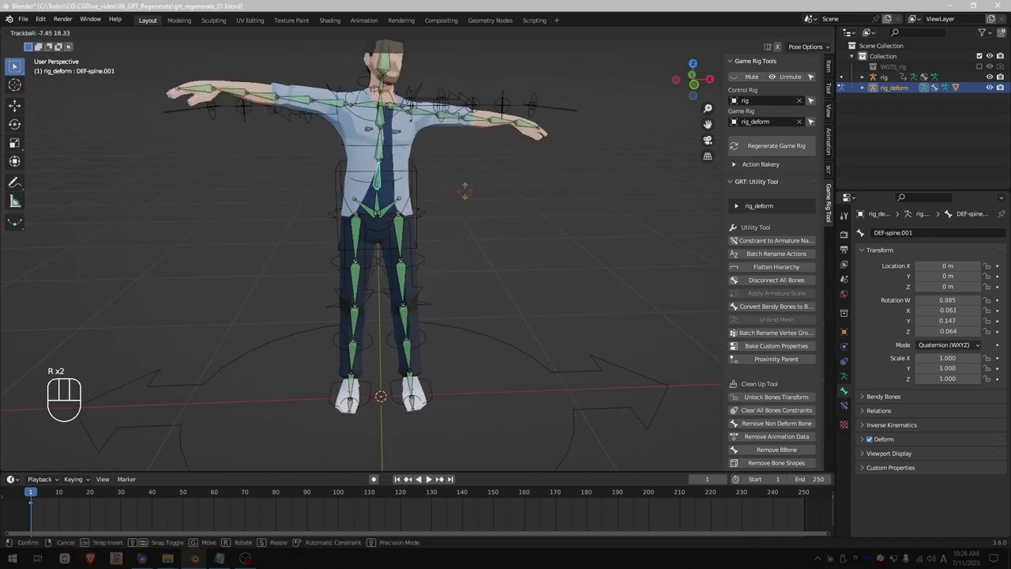
key(r)
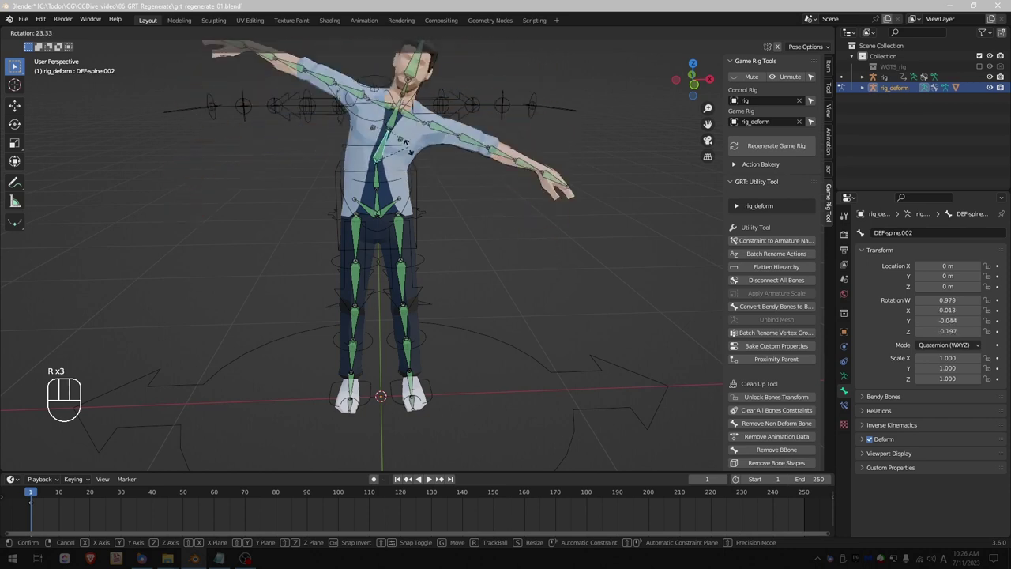
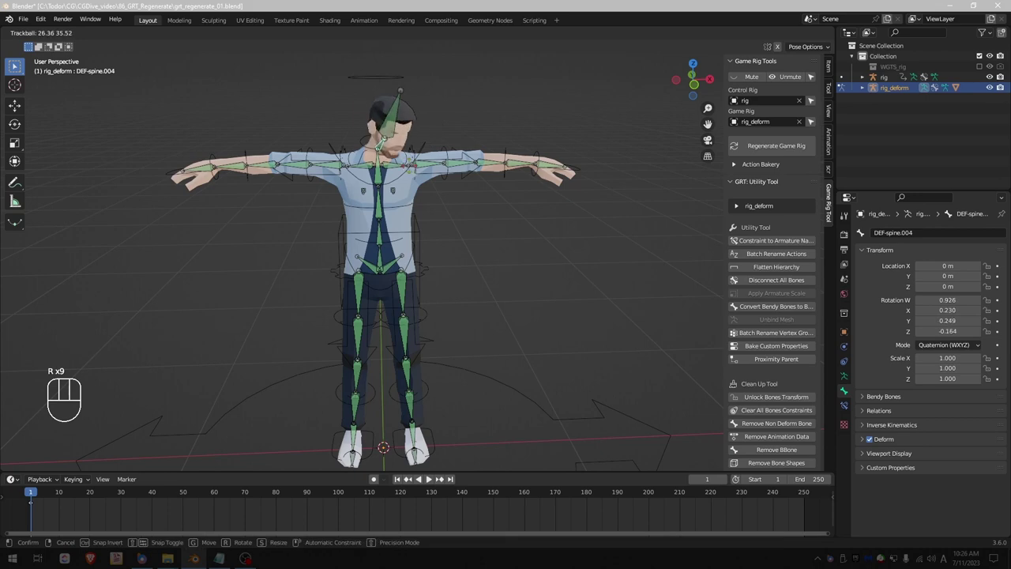
Rotate the lower spine bones down to the lowest one, confirming the hierarchy follows.
middle_click(391, 260)
middle_click(384, 200)
middle_click(384, 184)
click(383, 166)
key(r)
click(363, 223)
key(r)
middle_click(330, 267)
key(r)
drag(394, 235, 348, 222)
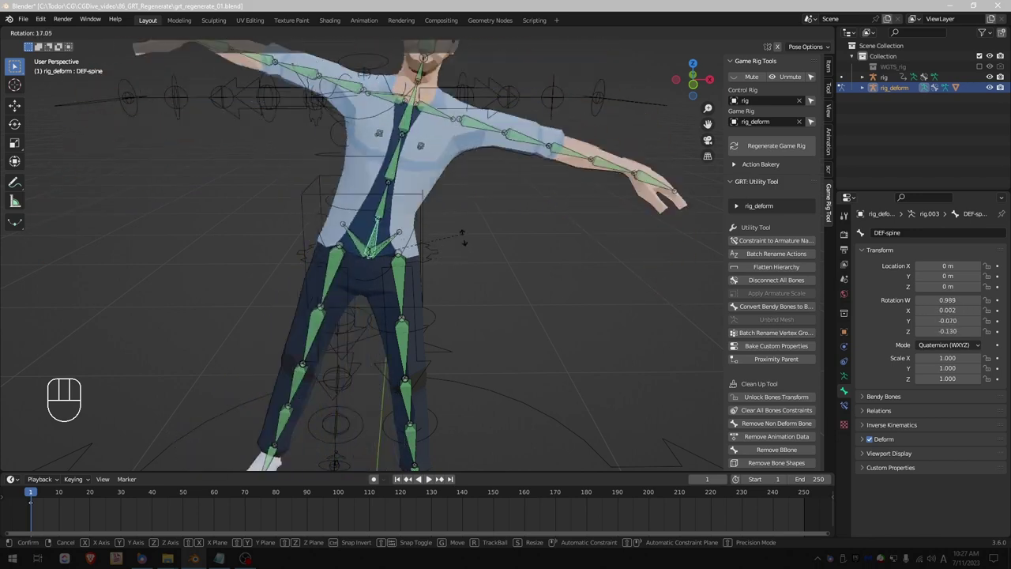
Test-rotate DEF-pelvis.L then DEF-spine to confirm child bones follow the rebuilt hierarchy.
click(397, 239)
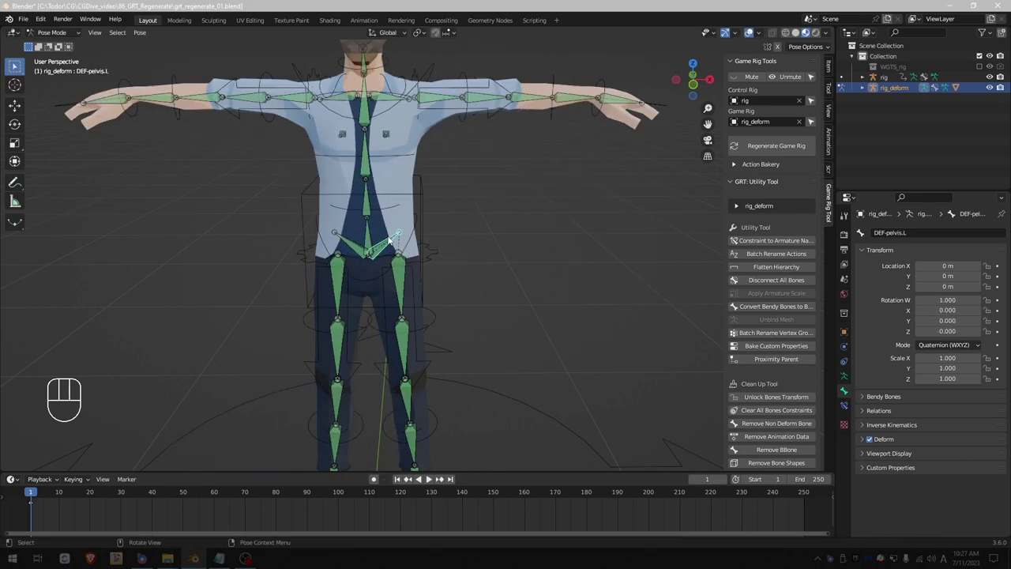
key(r)
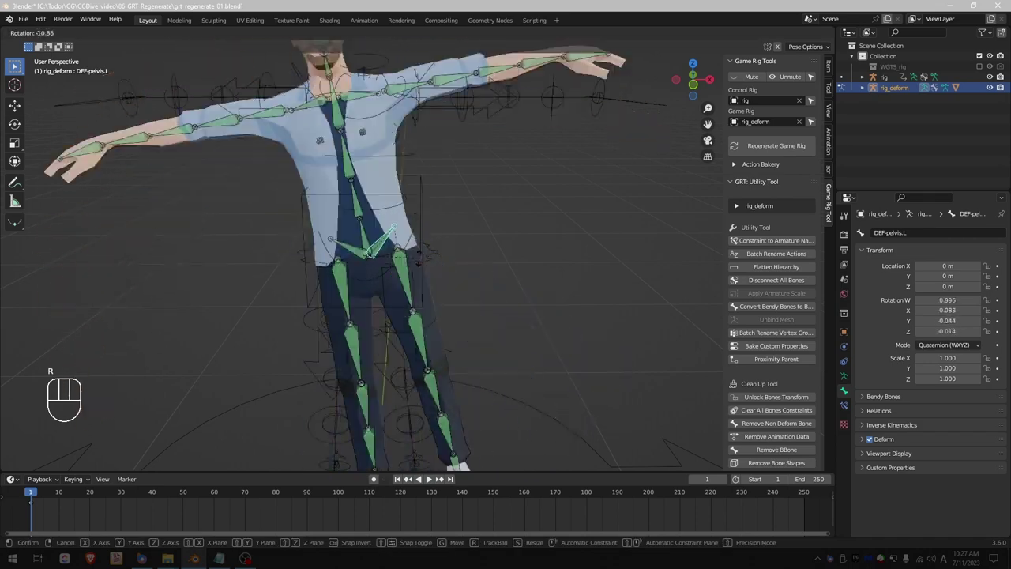
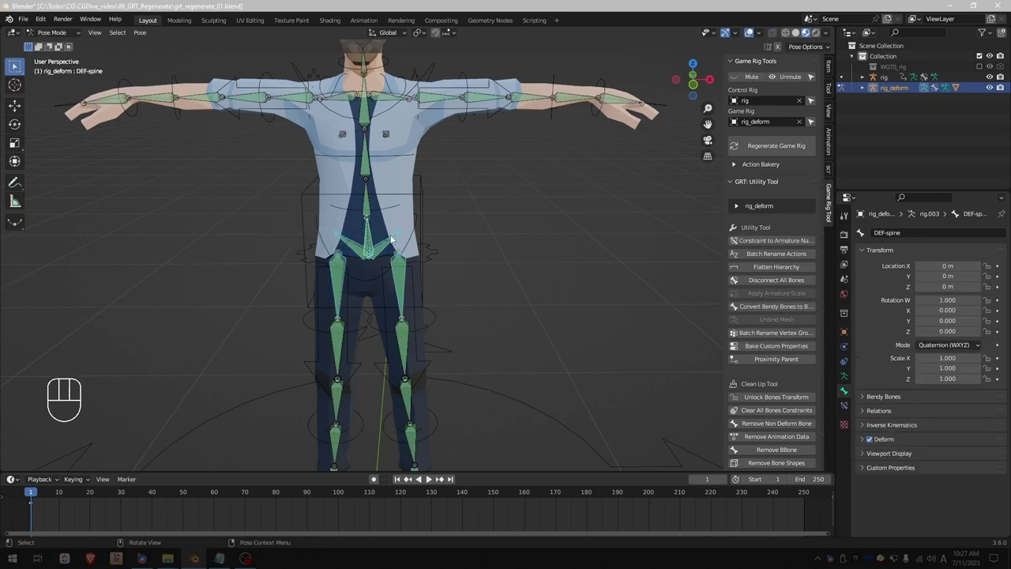
key(r)
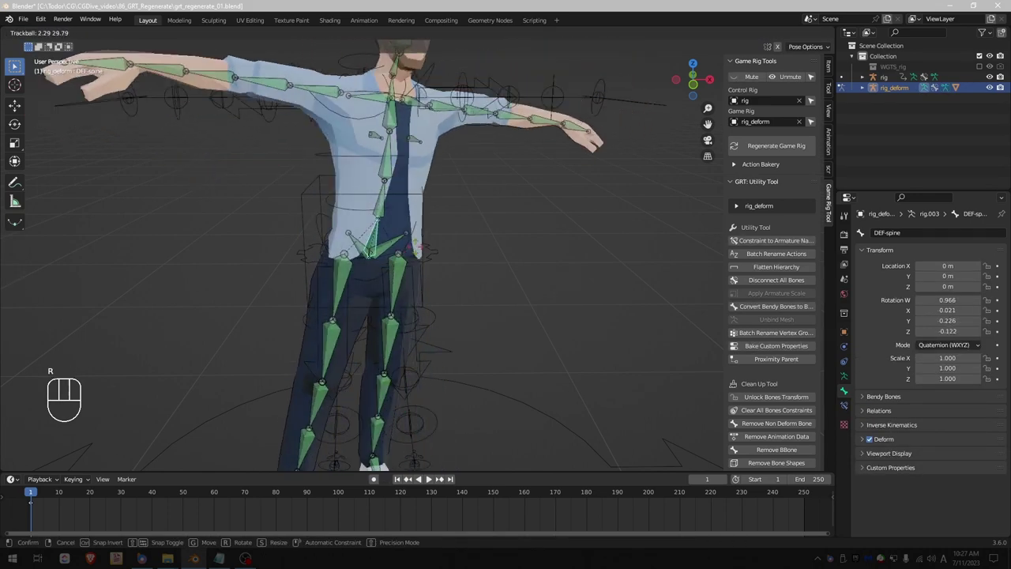